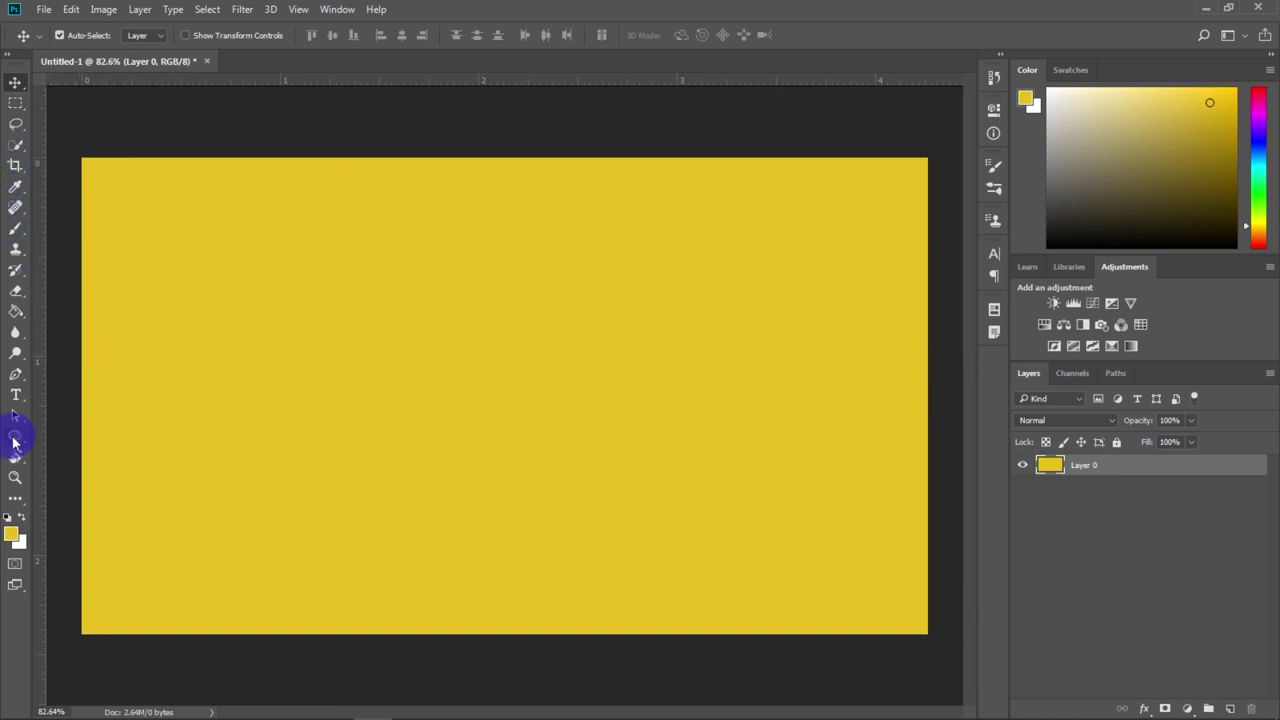
Step: Drag out a tall, narrow white ellipse near the centre of the yellow canvas
{"action": "left_click_drag", "start_coordinate": [15, 439], "coordinate": [21, 88]}
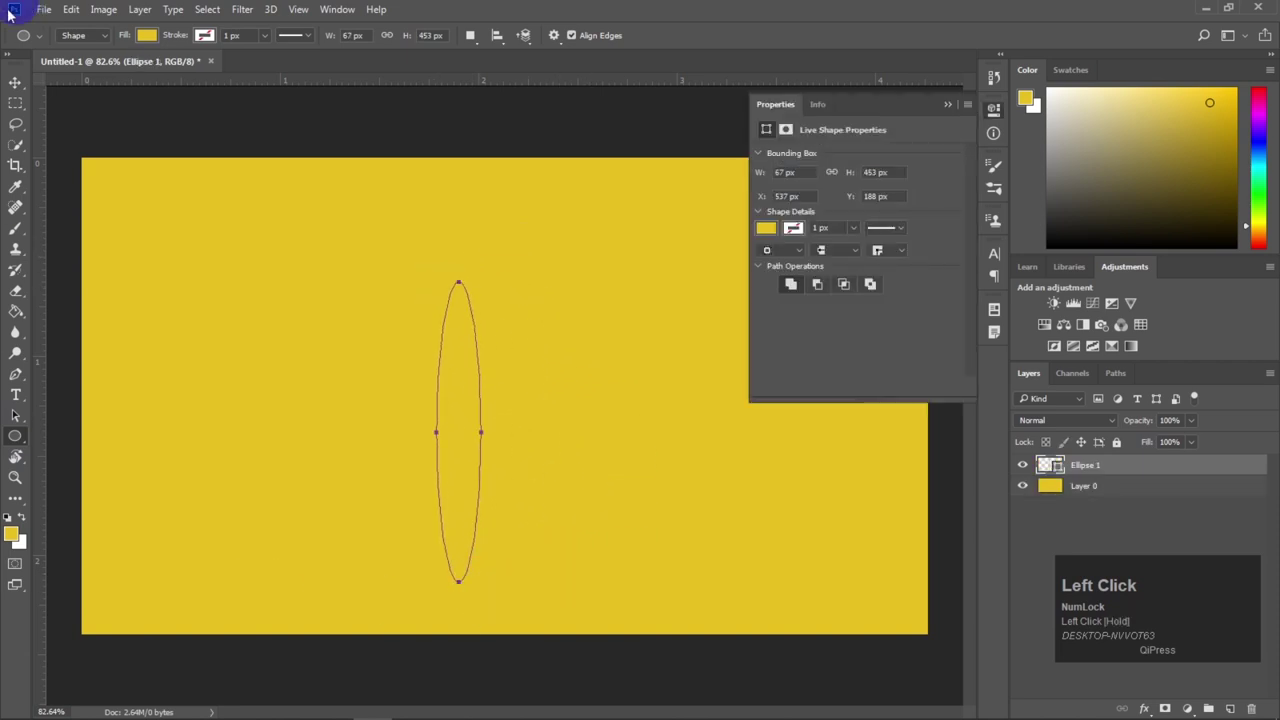
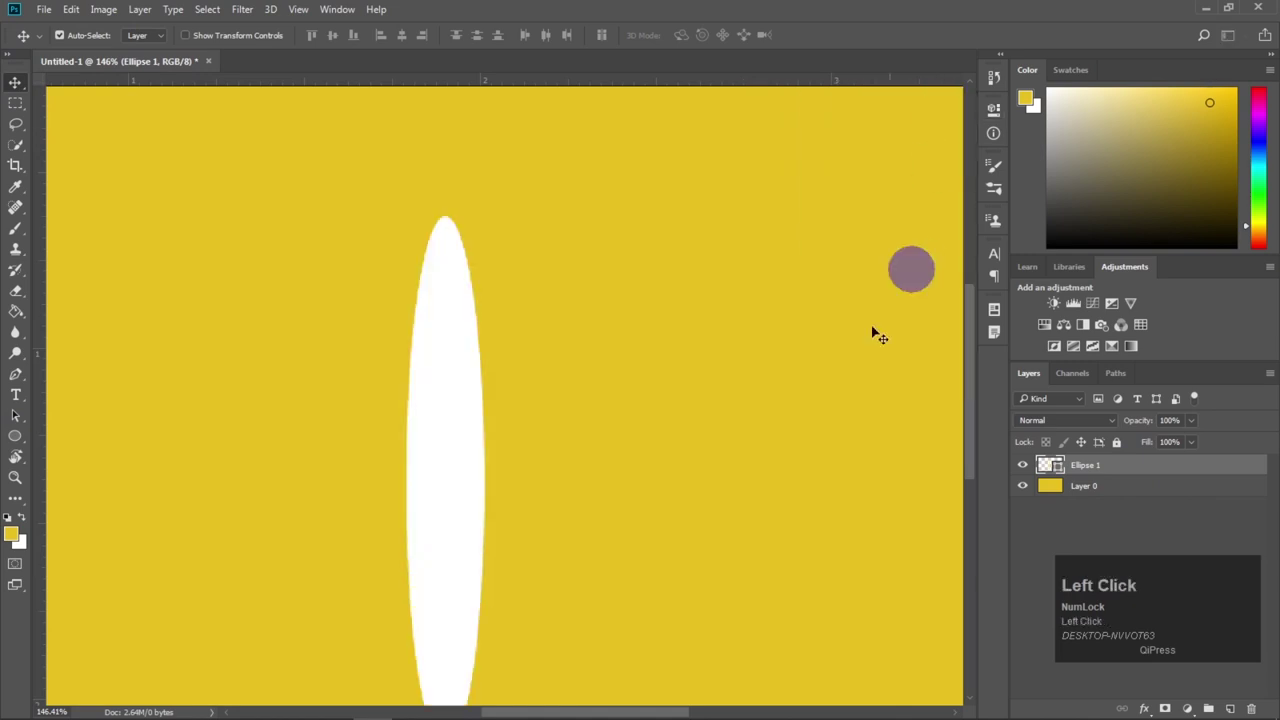
Step: Squeeze the ellipse into a thin vertical sliver with Free Transform and select the whole canvas as the alignment reference
{"action": "key", "text": "ctrl+t"}
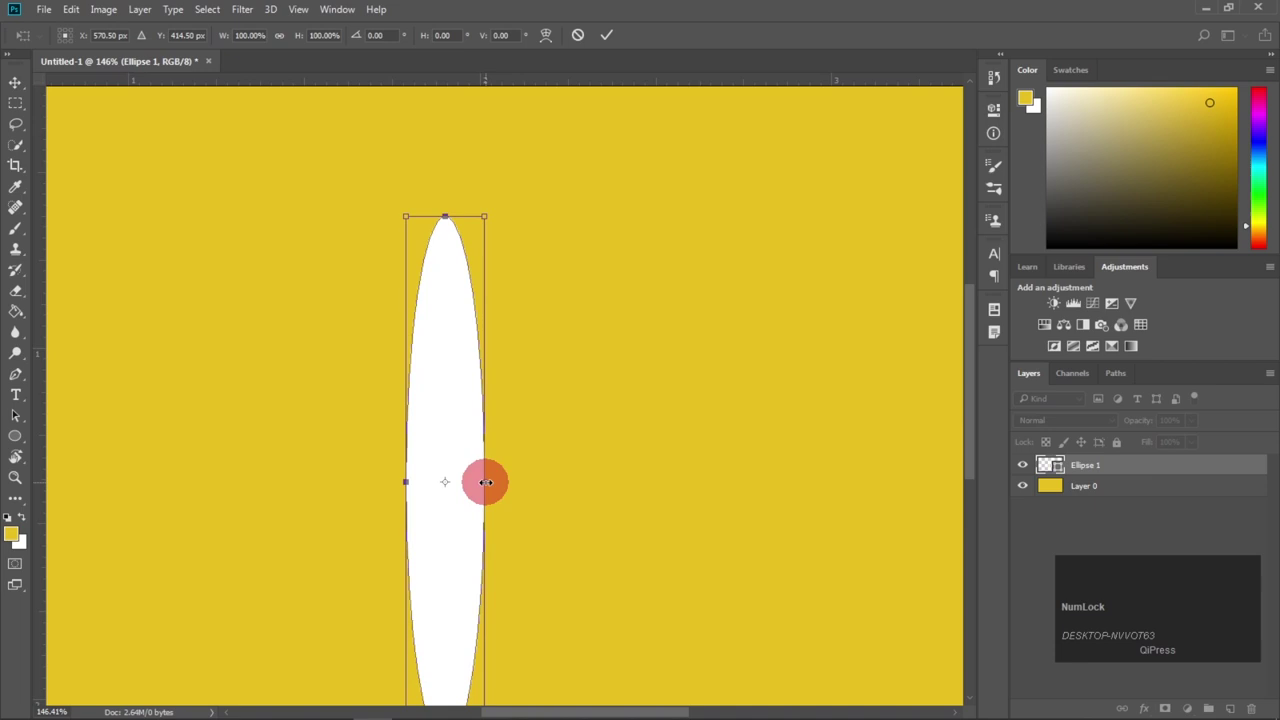
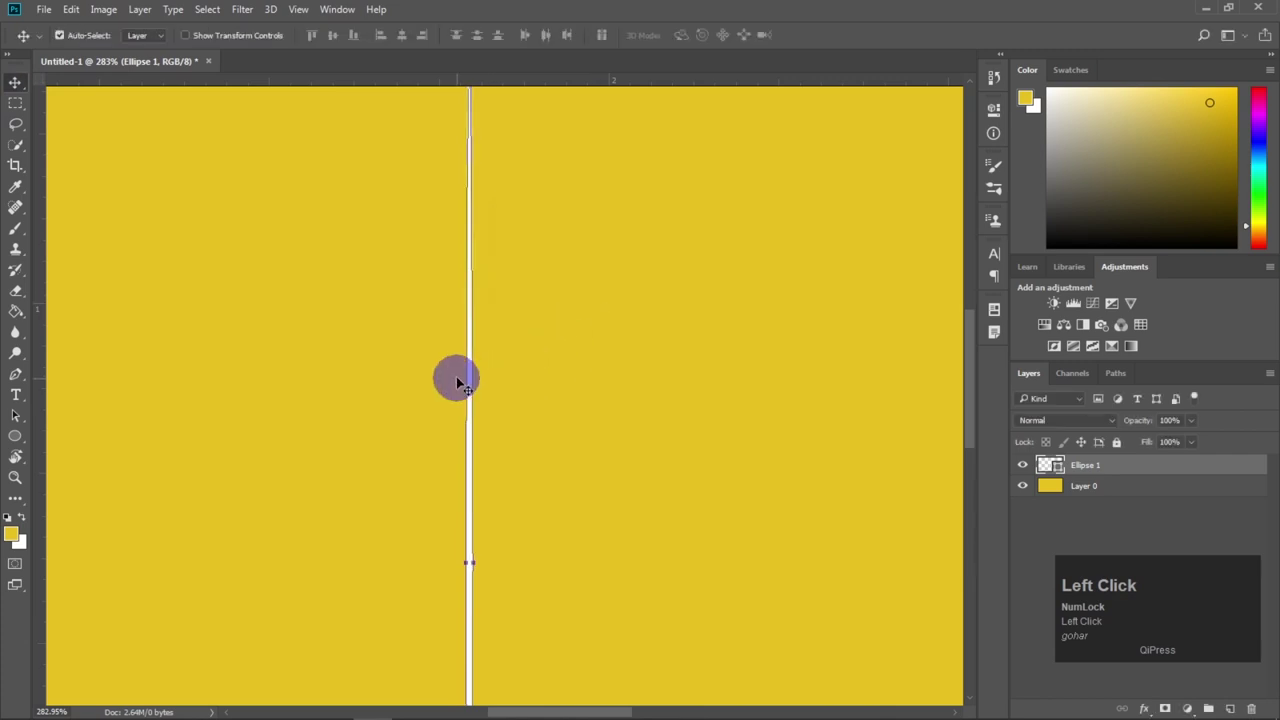
{"action": "left_click", "coordinate": [509, 312]}
{"action": "scroll", "scroll_direction": "down", "scroll_amount": 3}
{"action": "scroll", "scroll_direction": "down", "scroll_amount": 3}
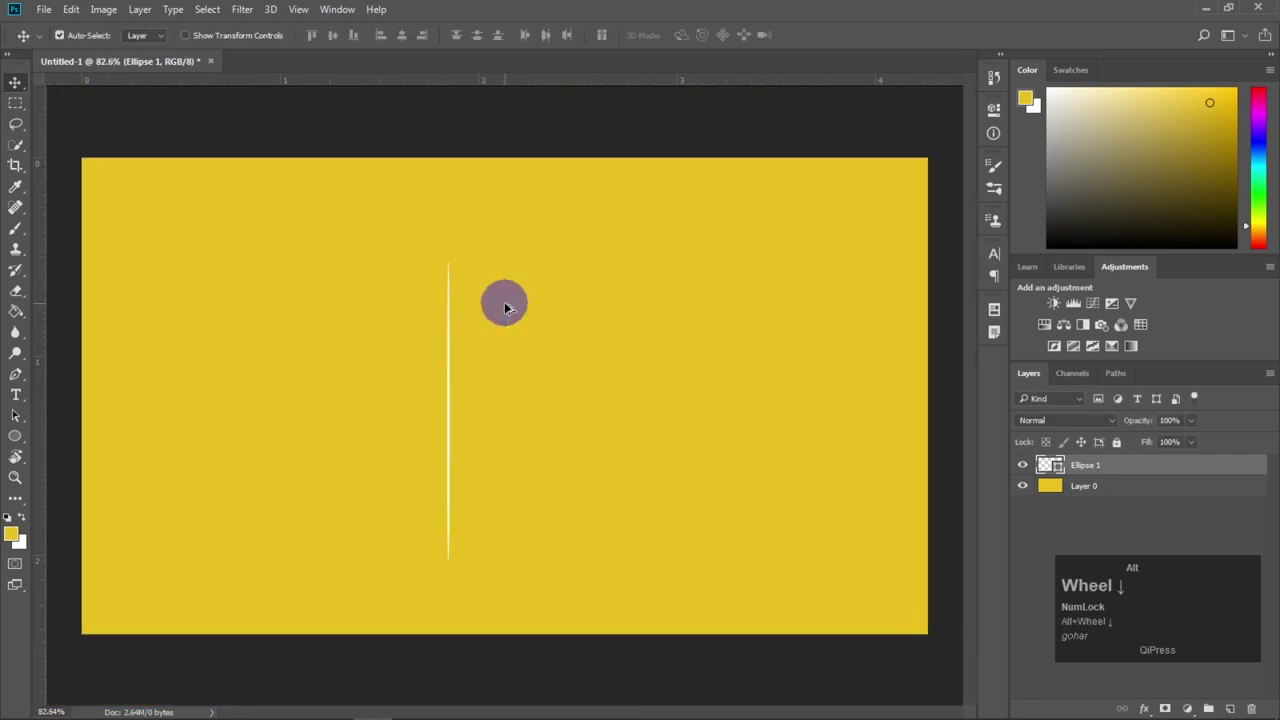
{"action": "left_click", "coordinate": [655, 338]}
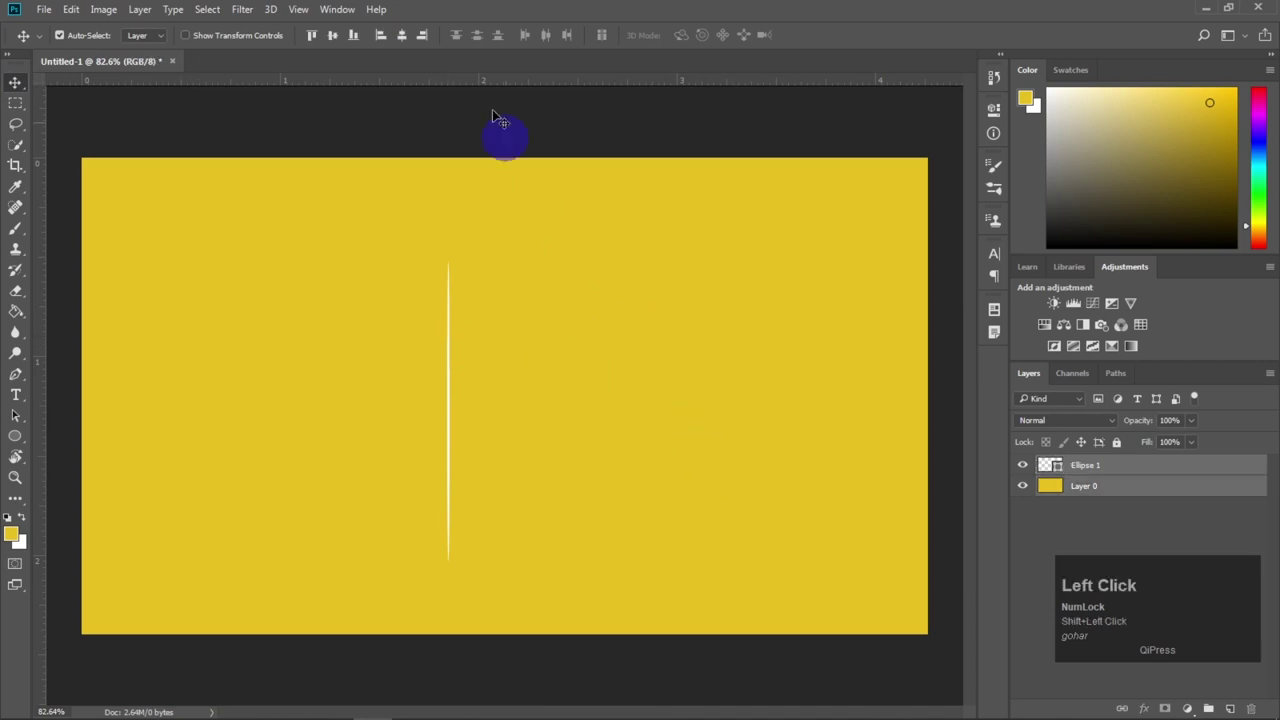
Step: Centre the thin white line on the canvas and start a new text layer to its right
{"action": "left_click", "coordinate": [409, 40]}
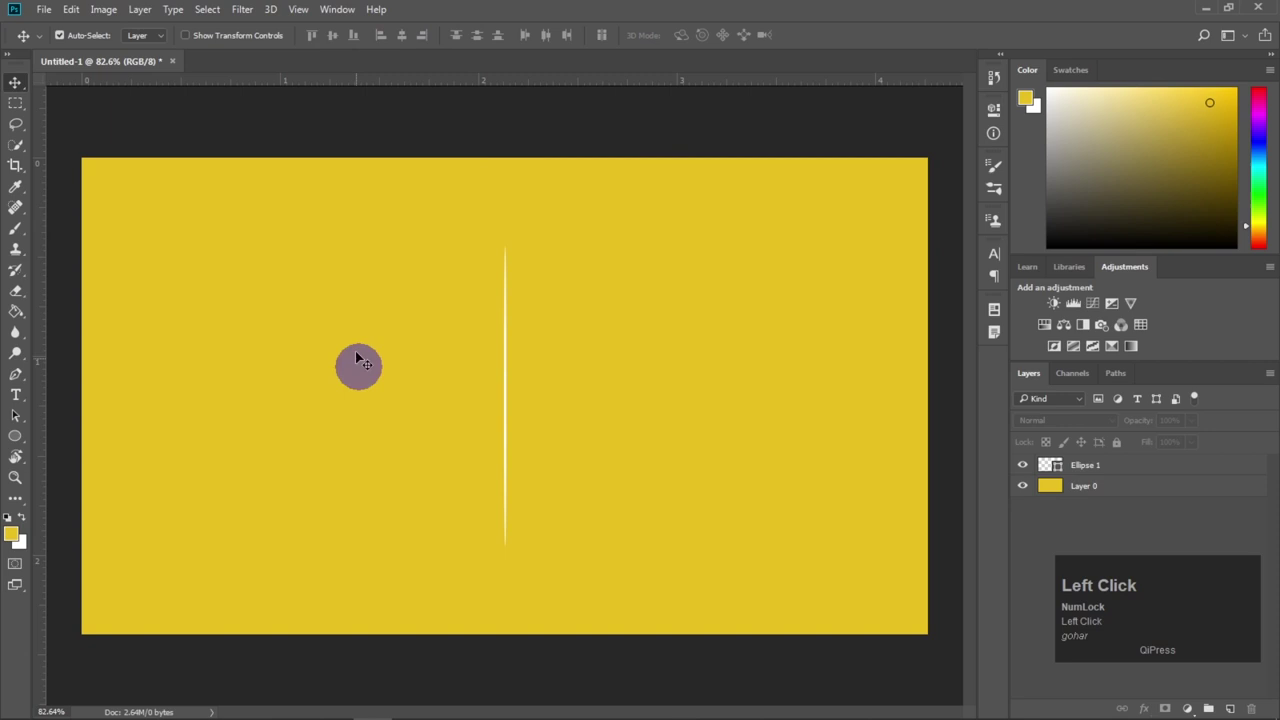
{"action": "double_click", "coordinate": [1039, 543]}
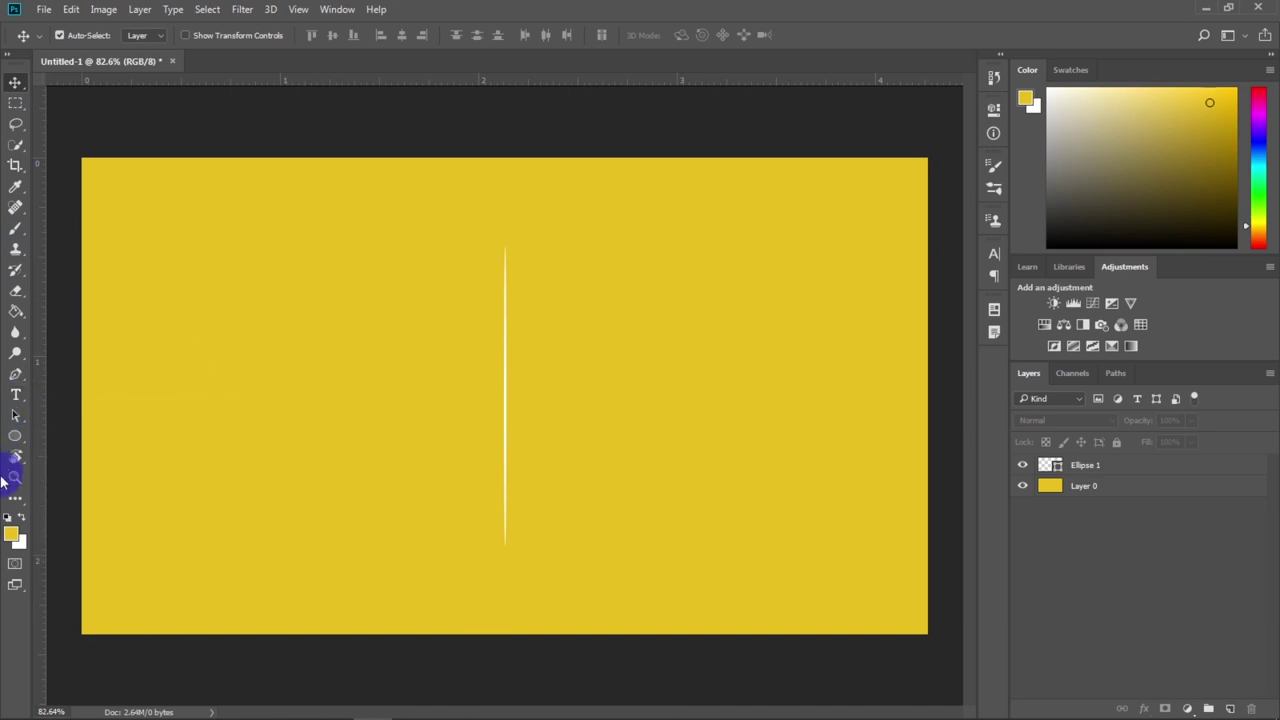
Step: Add a lowercase 'o' right of the line and restyle it in the Cream Cake font
{"action": "left_click", "coordinate": [20, 393]}
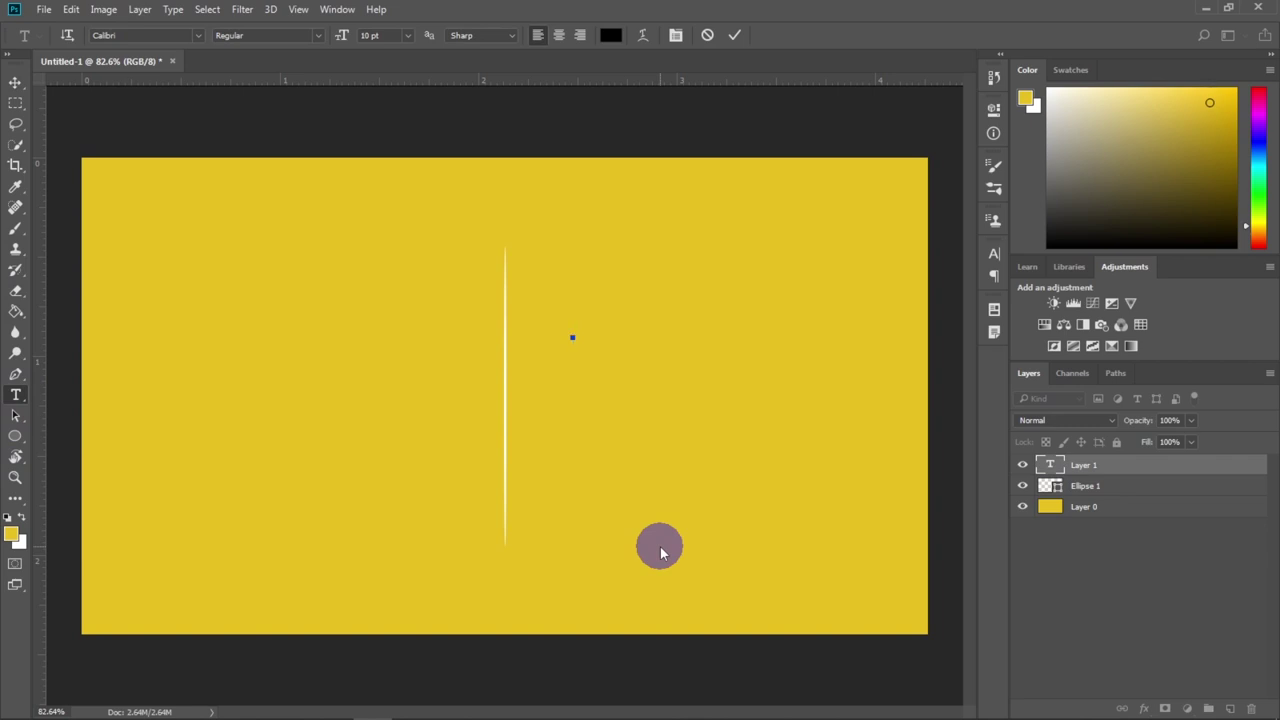
{"action": "key", "text": "o"}
{"action": "key", "text": "ctrl+a"}
{"action": "left_click", "coordinate": [997, 252]}
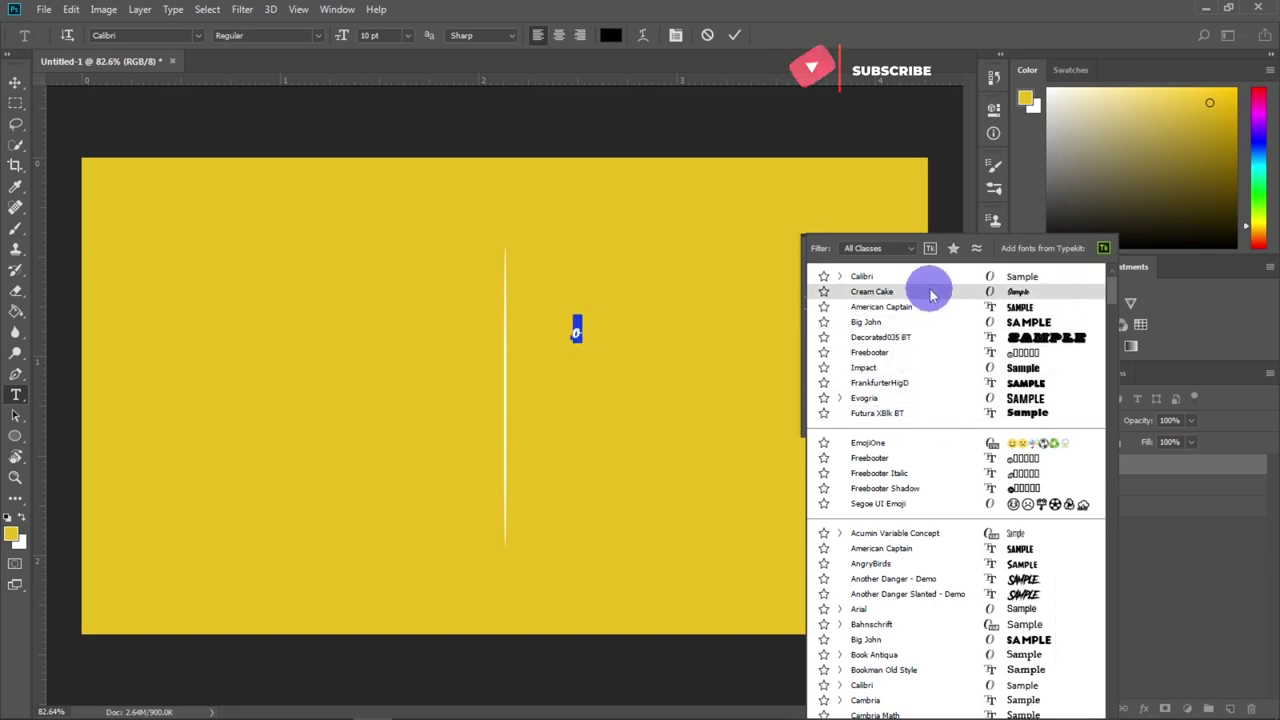
Step: Enlarge the script 'o' and bring up its layer options to rasterize the type
{"action": "left_click_drag", "start_coordinate": [933, 292], "coordinate": [896, 438]}
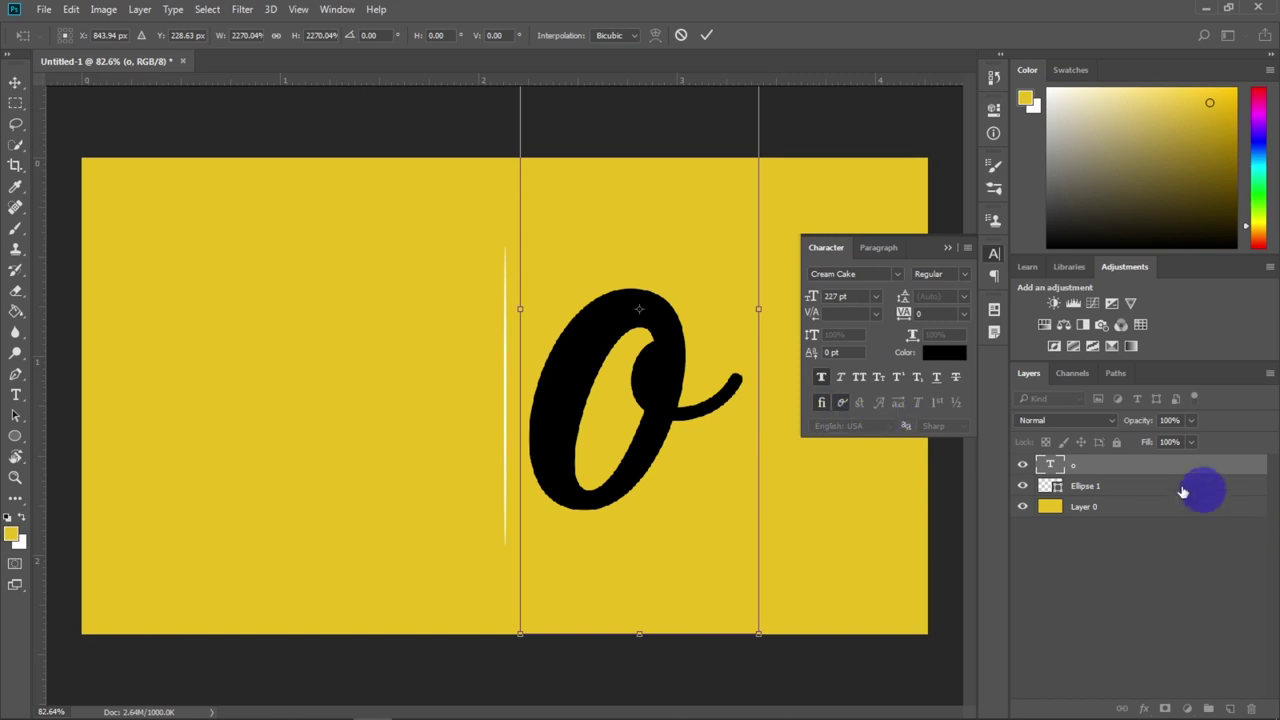
{"action": "right_click", "coordinate": [716, 406]}
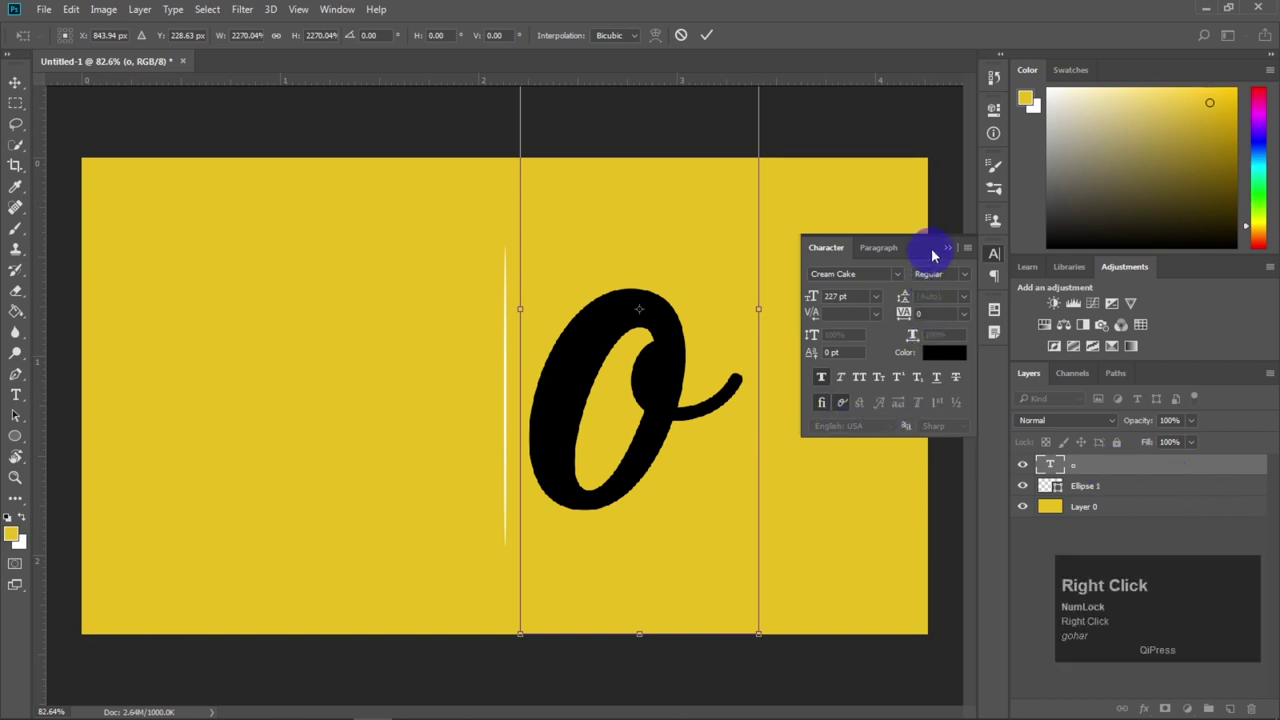
{"action": "left_click", "coordinate": [716, 406]}
{"action": "right_click", "coordinate": [716, 406]}
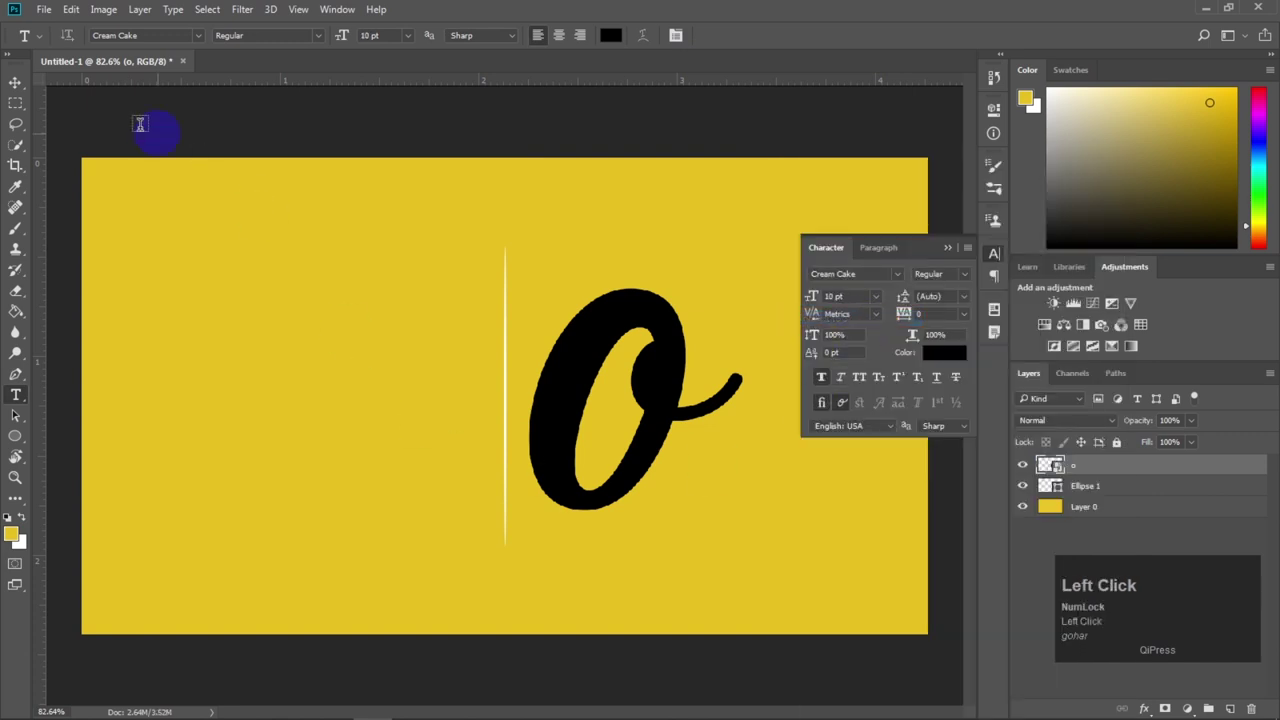
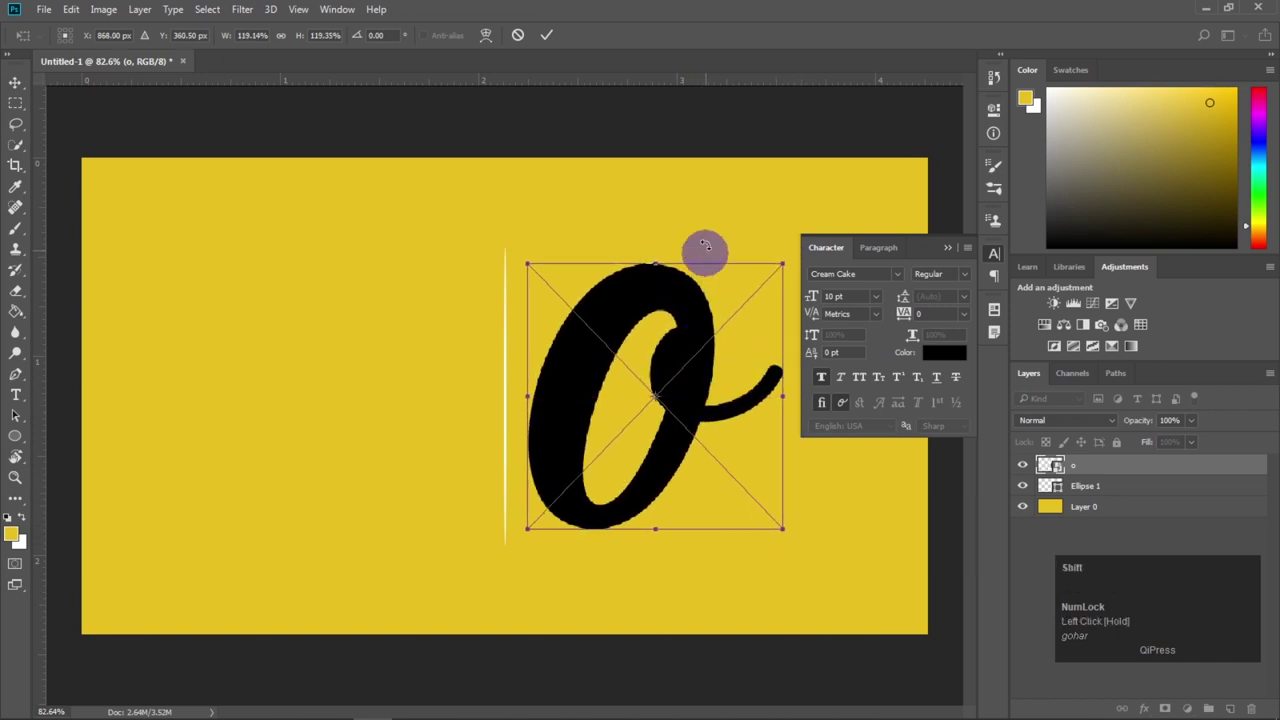
Step: Confirm the resized 'o' and close the Character panel
{"action": "left_click", "coordinate": [637, 183]}
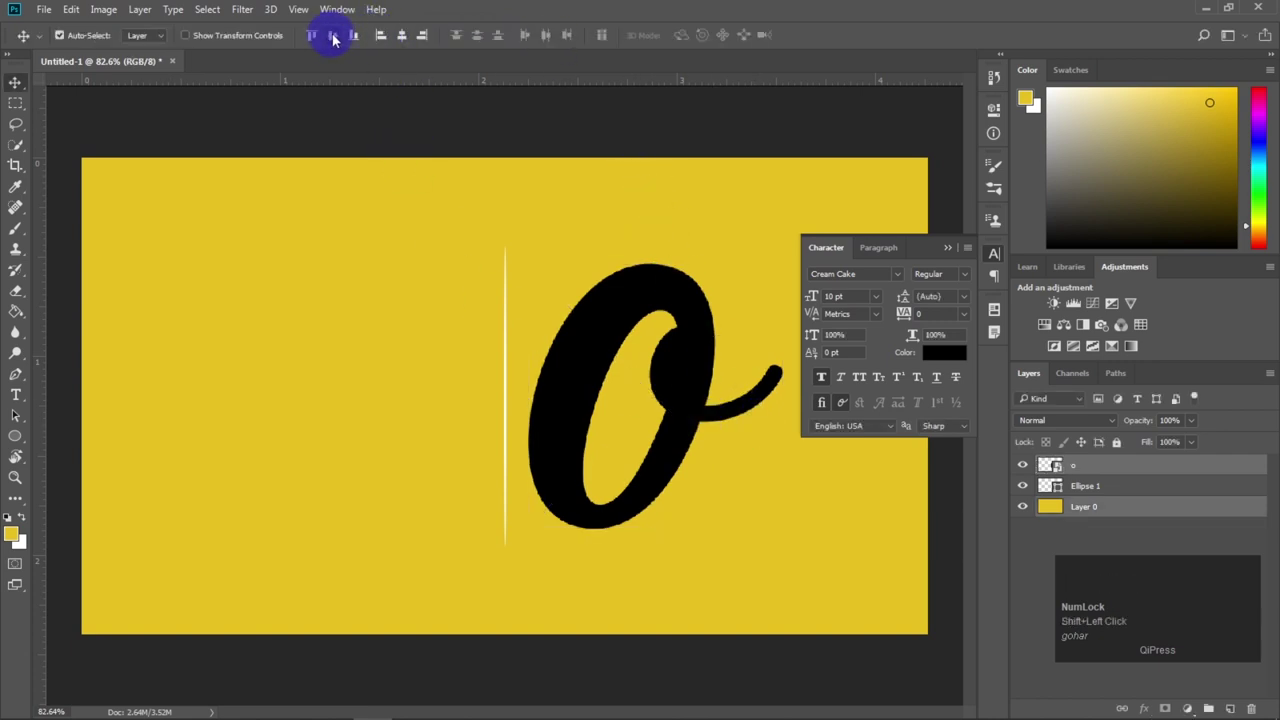
{"action": "left_click", "coordinate": [632, 514]}
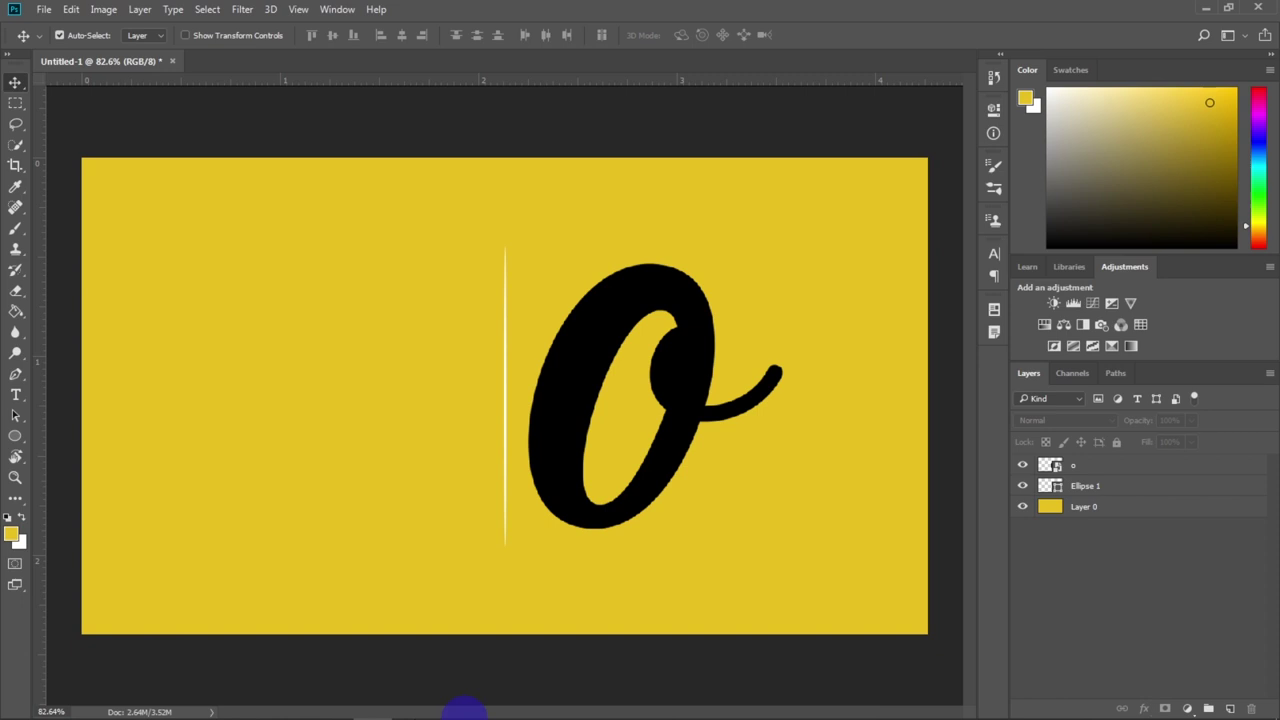
Step: Switch to the graduation photo document to copy it into the yellow design
{"action": "left_click", "coordinate": [756, 402]}
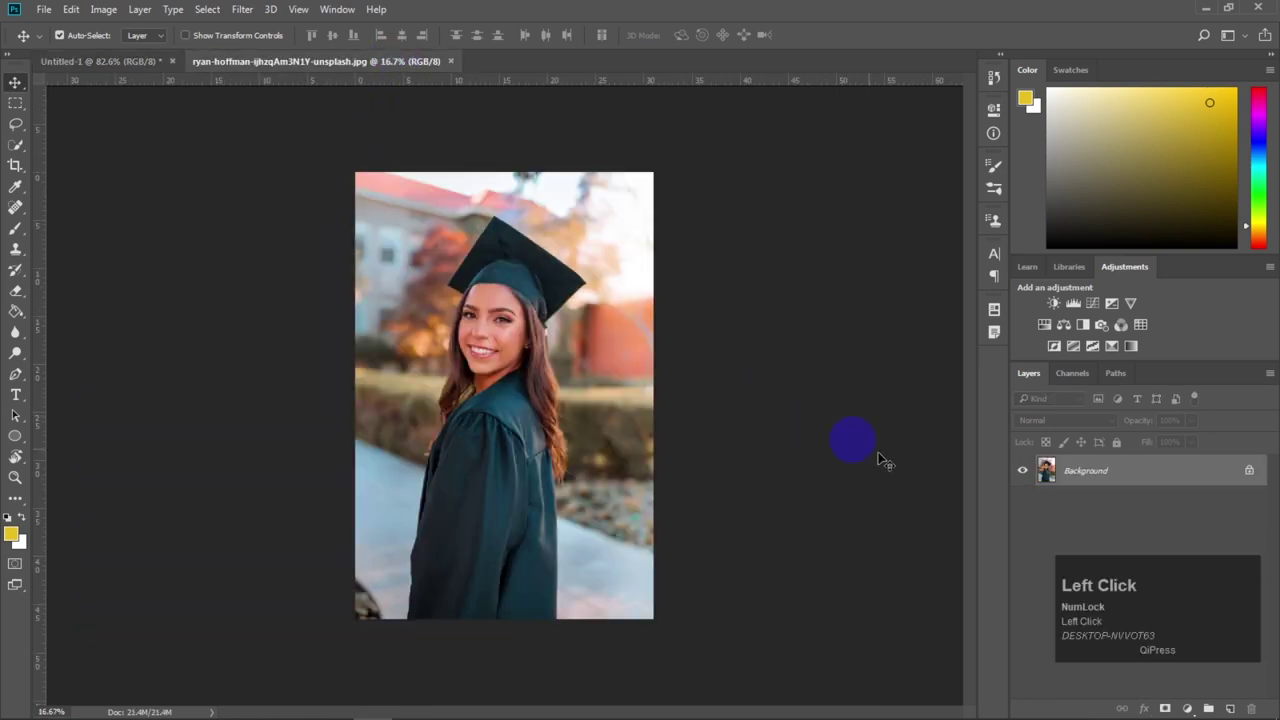
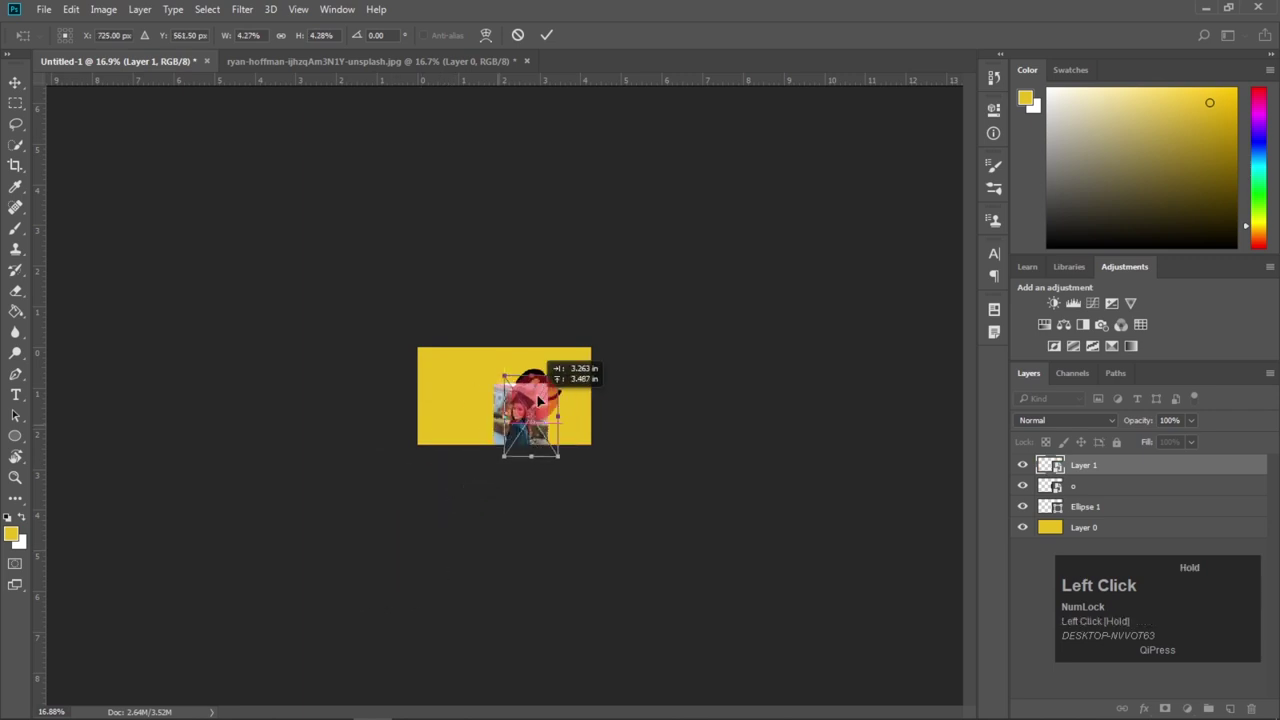
Step: Scroll the view while scaling the pasted photo over the script 'o'
{"action": "scroll", "scroll_direction": "up", "scroll_amount": 3}
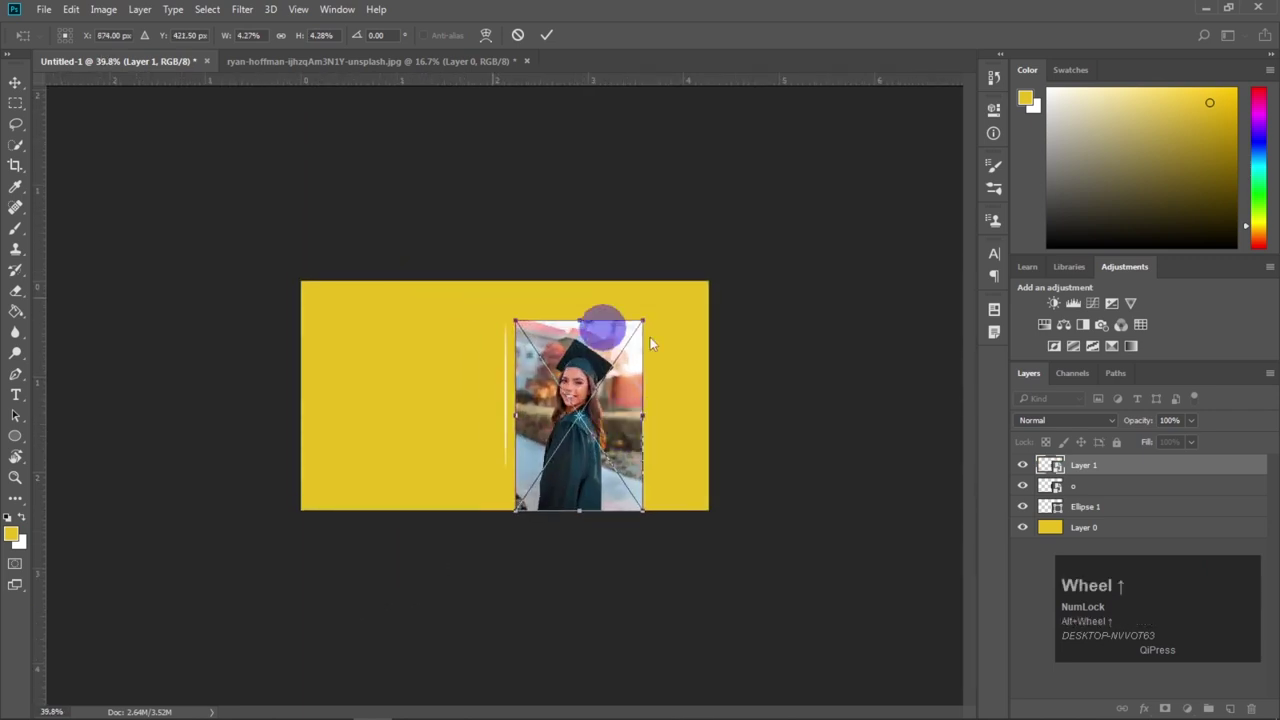
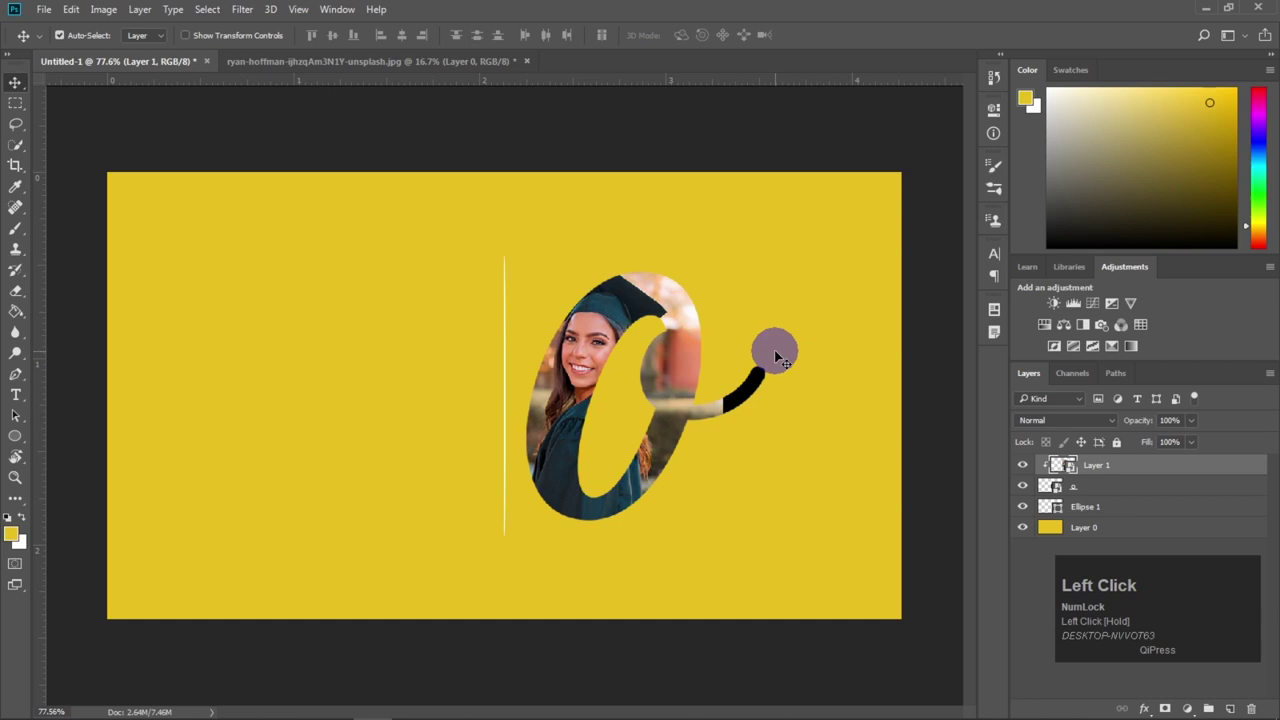
Step: Resize the clipped photo so it fills the whole 'o' including its tail
{"action": "key", "text": "ctrl+t"}
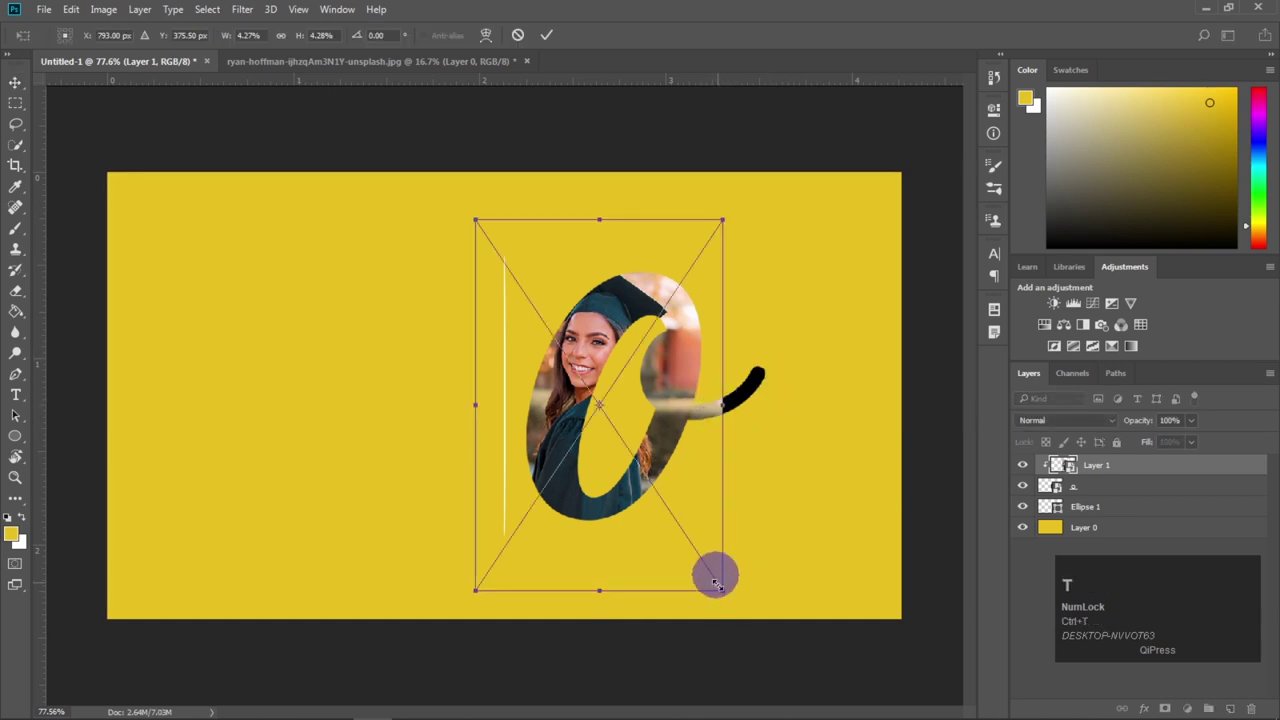
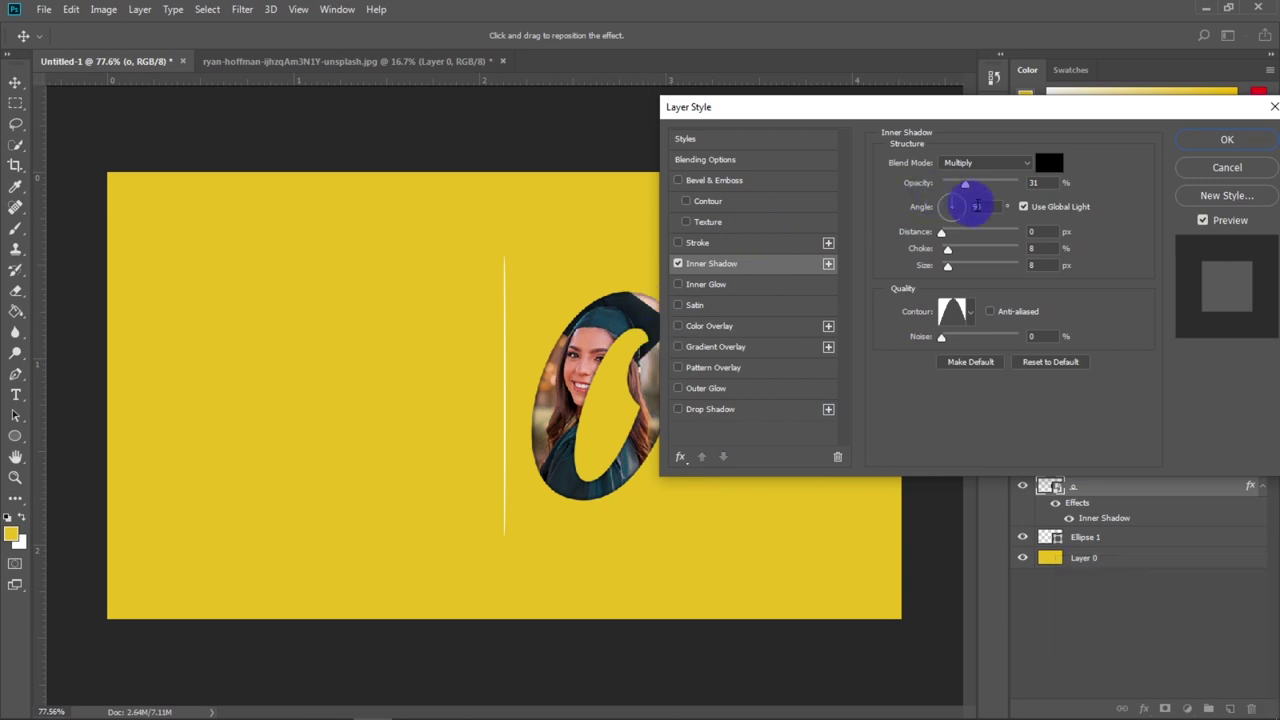
Step: Tune the o's inner shadow direction, choke and size, undoing stray adjustments
{"action": "left_click_drag", "start_coordinate": [963, 237], "coordinate": [958, 249]}
{"action": "key", "text": "ctrl+z"}
{"action": "left_click_drag", "start_coordinate": [954, 250], "coordinate": [996, 271]}
{"action": "key", "text": "ctrl+z"}
{"action": "left_click_drag", "start_coordinate": [979, 275], "coordinate": [970, 187]}
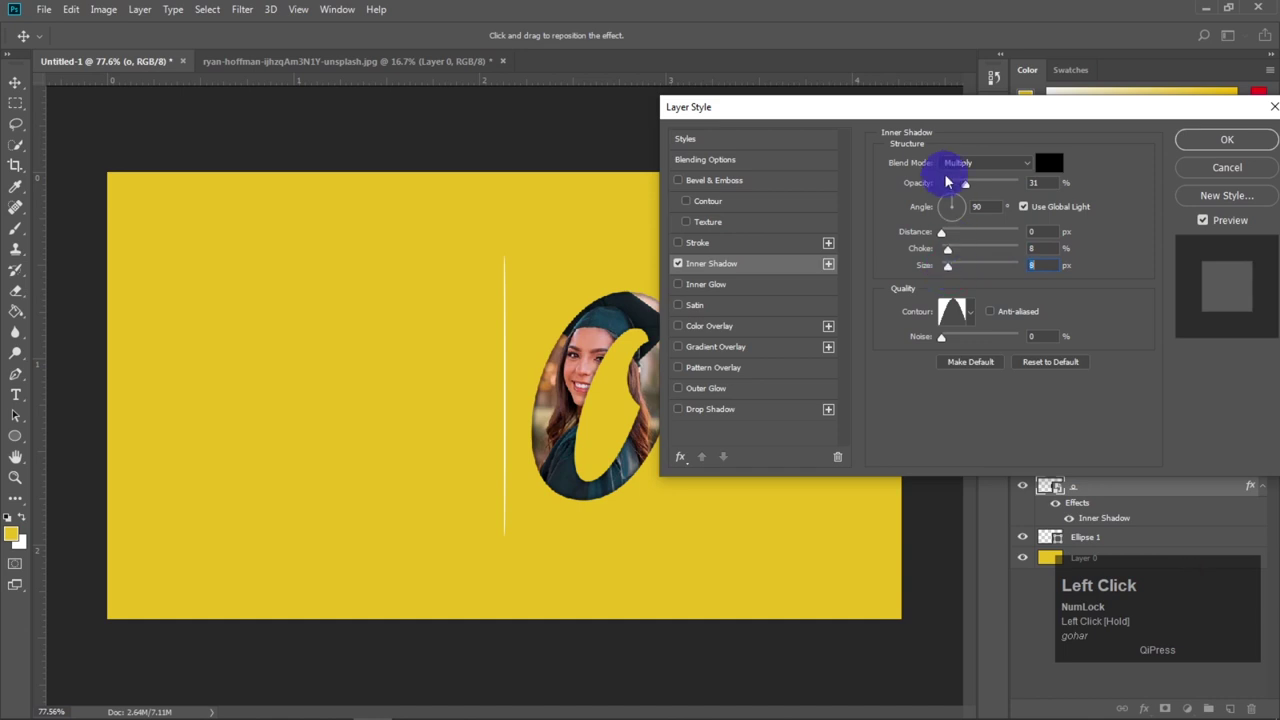
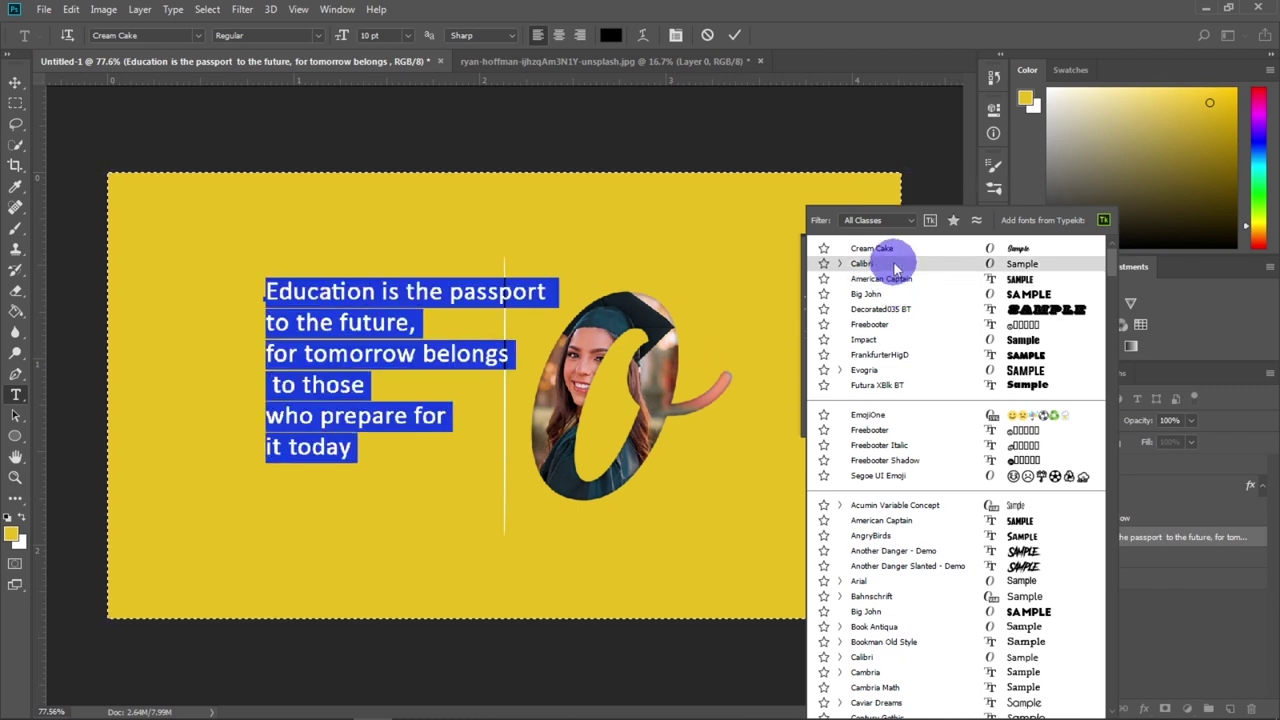
Step: Apply the Calibri font to the six-line education quote beside the thin line
{"action": "left_click", "coordinate": [897, 265]}
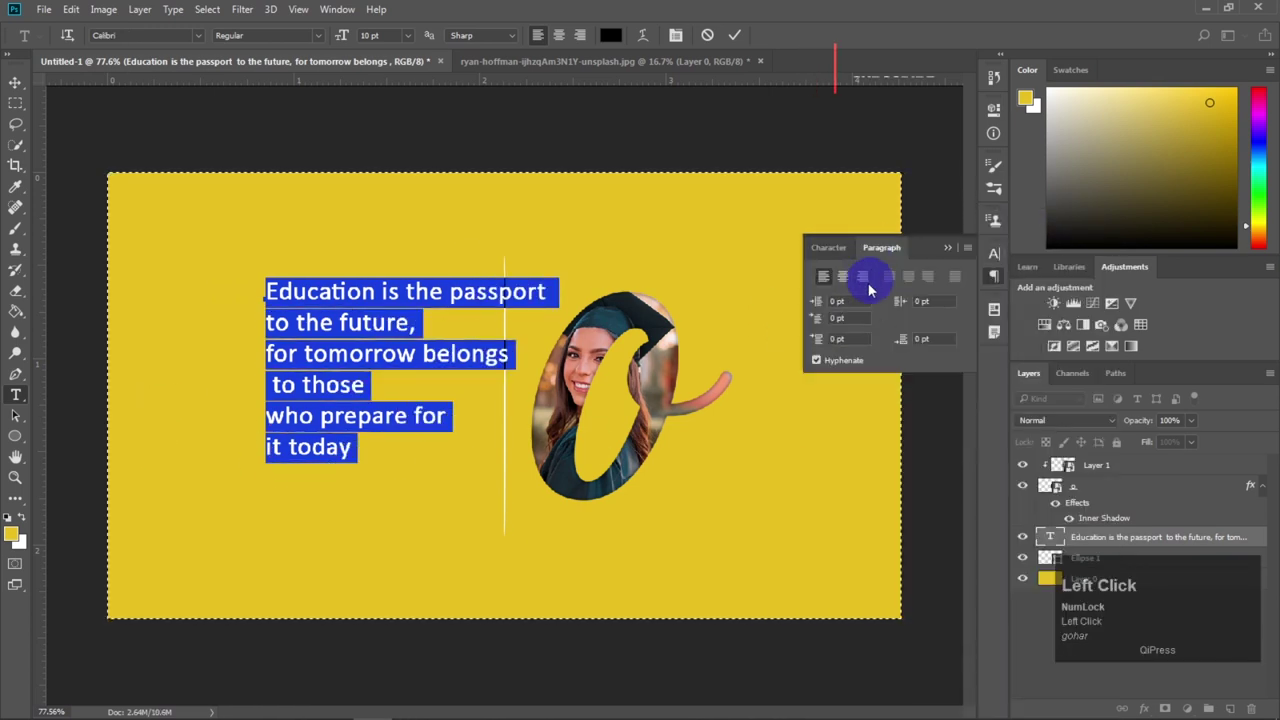
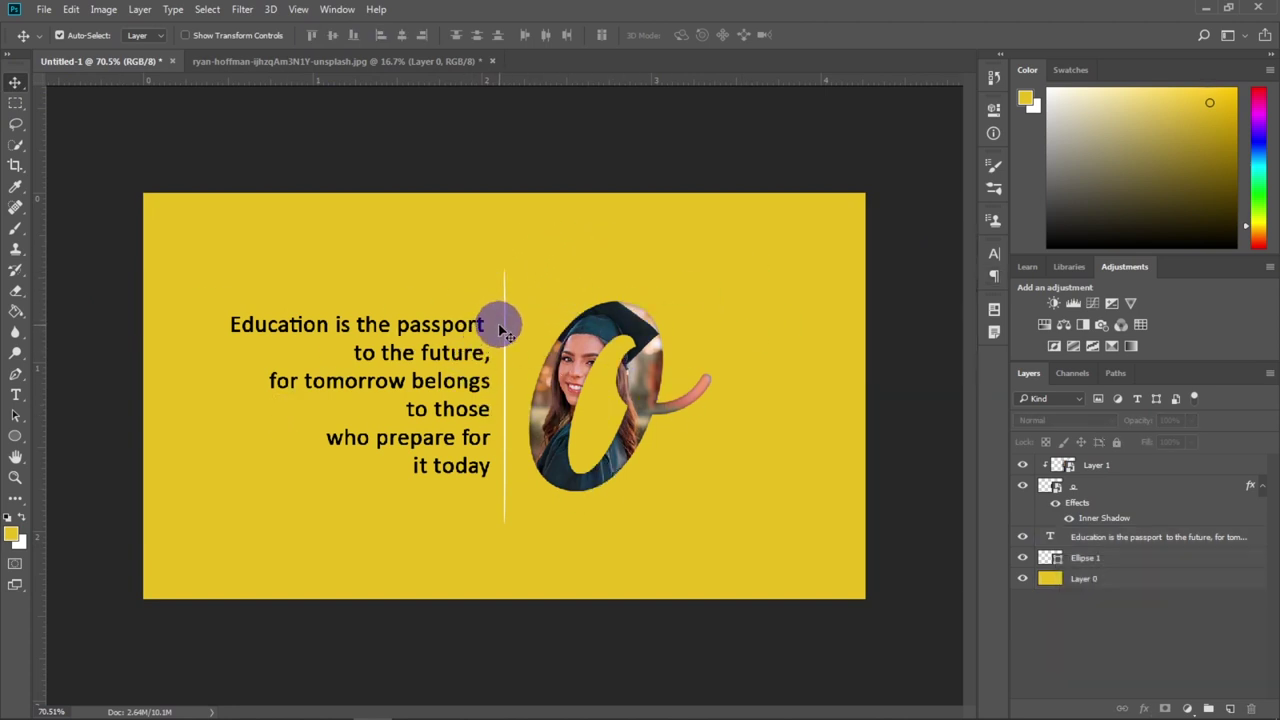
Step: Paste "Where you can make your future bright." into a new text box right of the o
{"action": "left_click", "coordinate": [508, 327]}
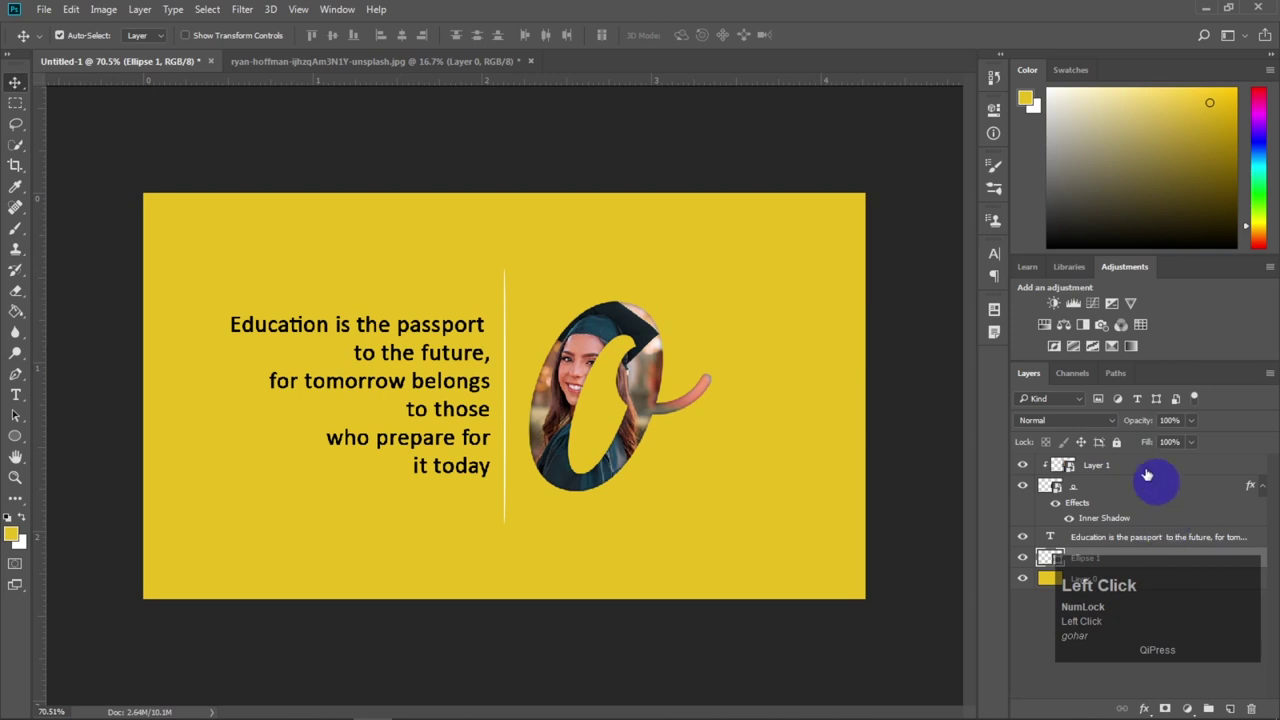
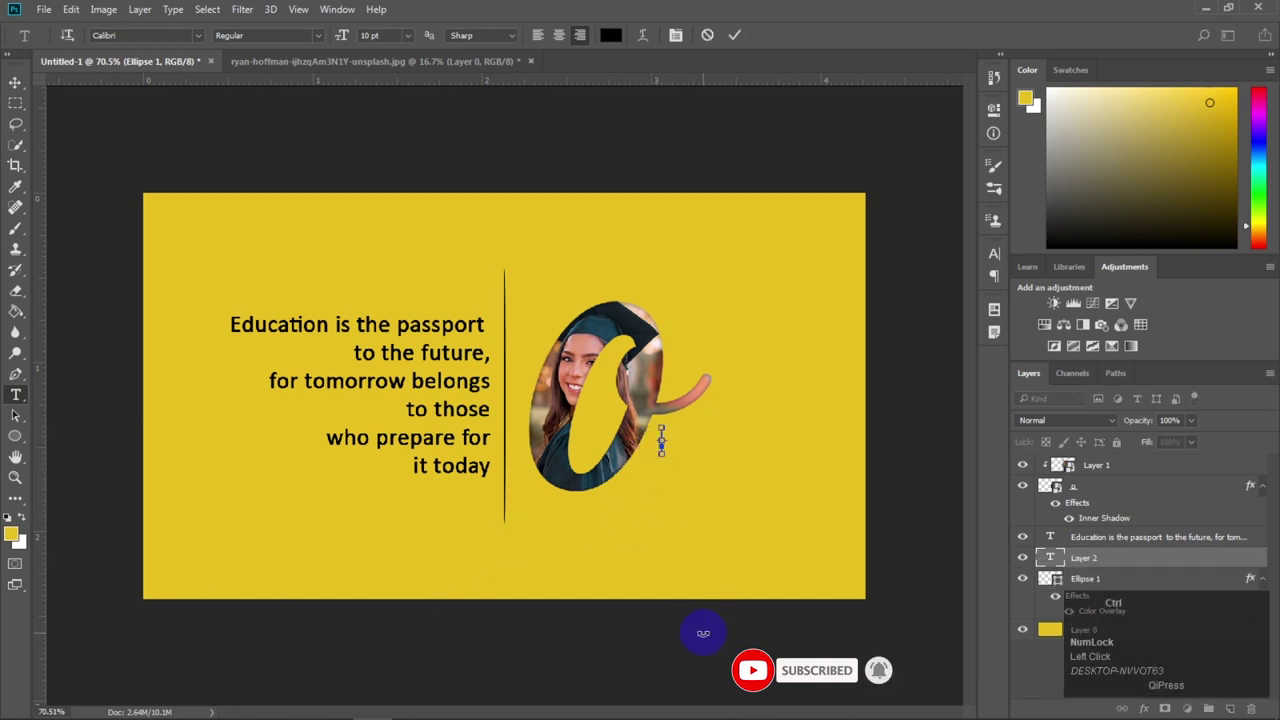
{"action": "key", "text": "ctrl+v"}
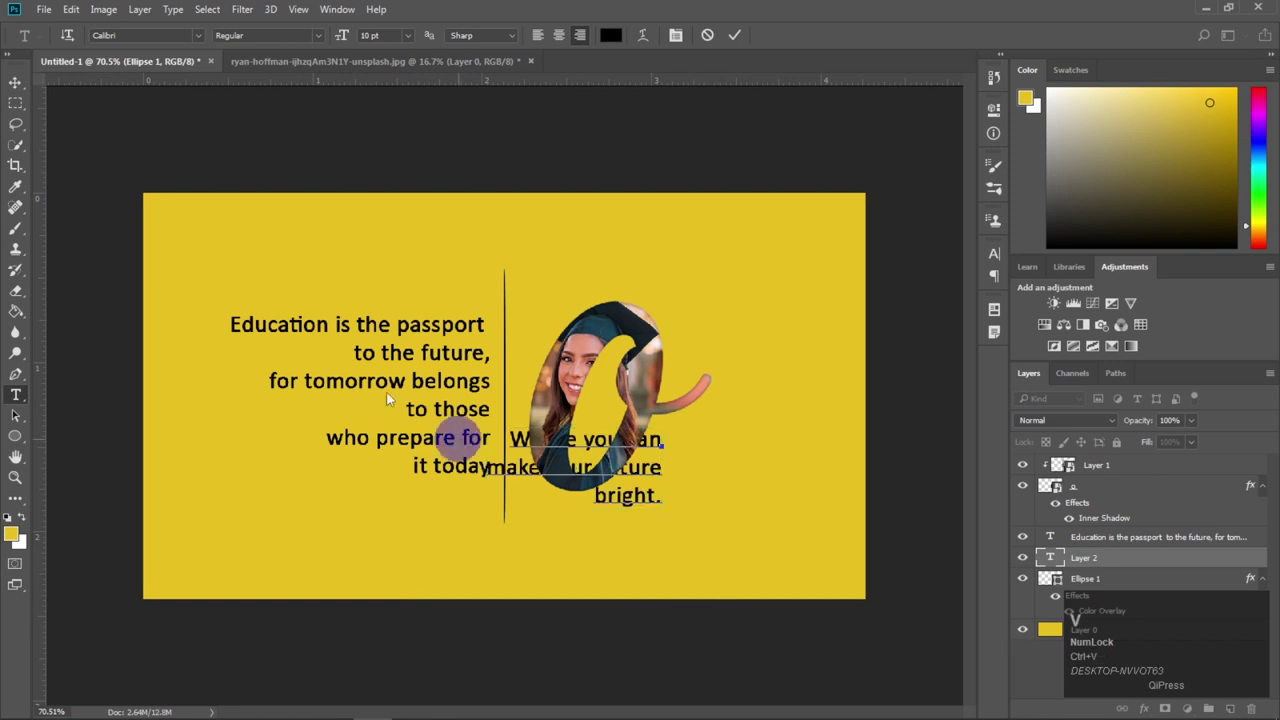